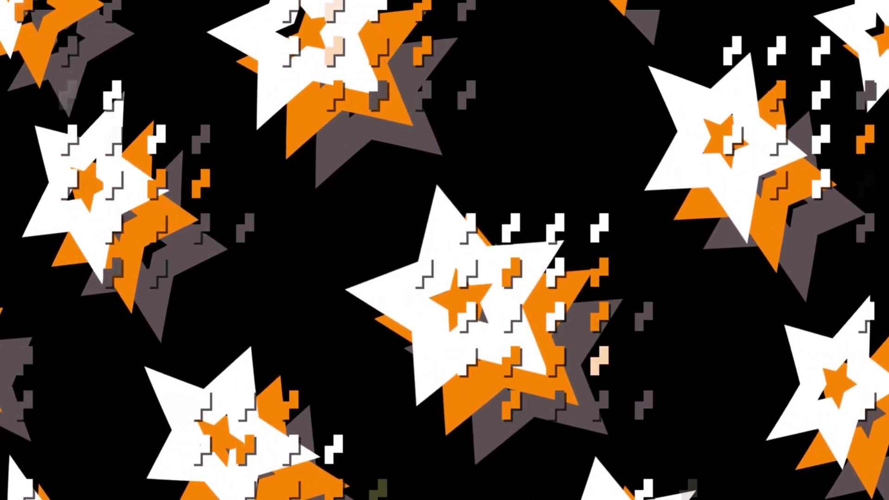
Step: Leave the intro preview and land in After Effects with an empty, composition-less project
key(shift+F12)
text(hello!))
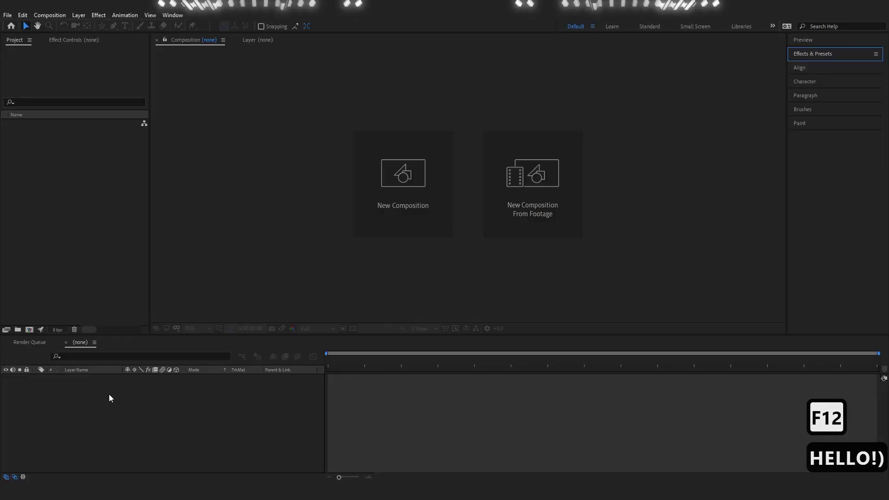
Step: Create Comp 1 as a new 1920×1080, 25 fps HDTV composition with default settings
click(41, 334)
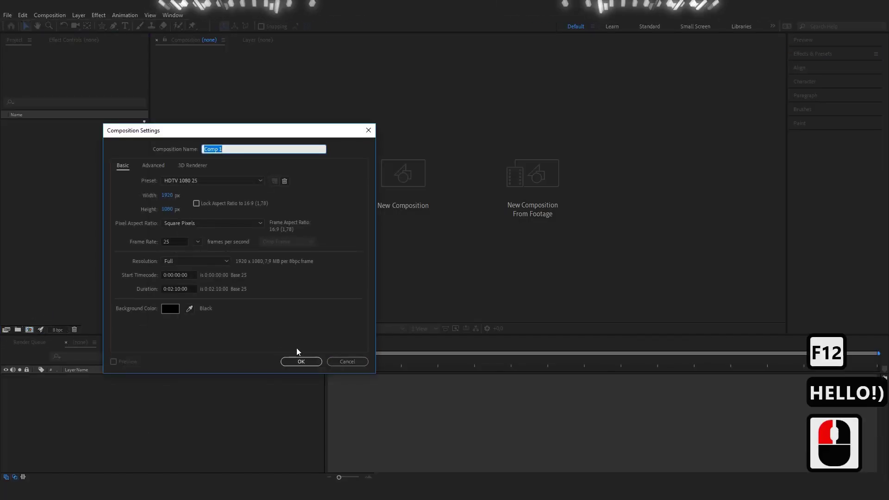
click(292, 364)
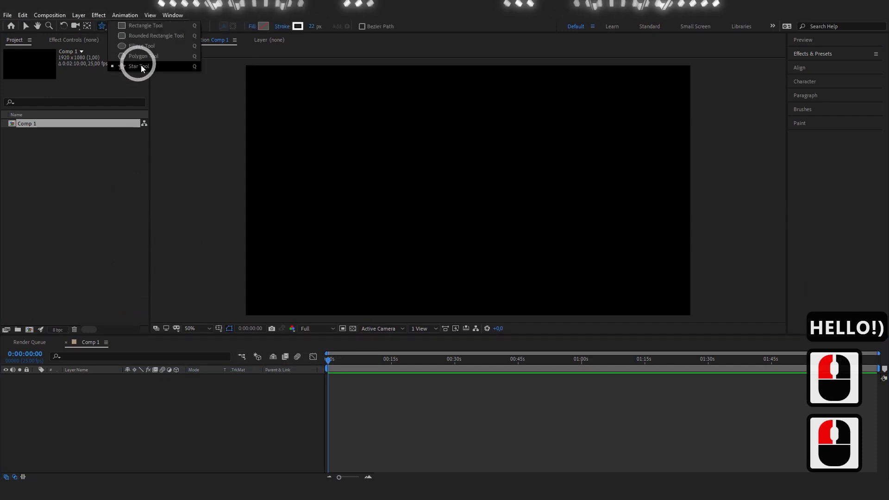
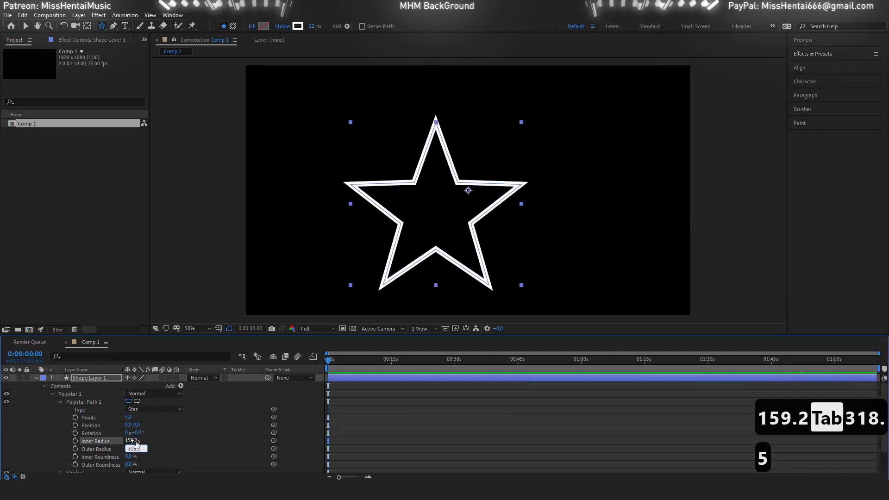
Step: Add Offset Paths to the Polystar and set its Amount to -121 to hollow the star
click(157, 446)
scroll(down, 3)
scroll(up, 3)
click(185, 389)
click(232, 302)
click(73, 470)
click(130, 455)
text(-121)
key(Return)
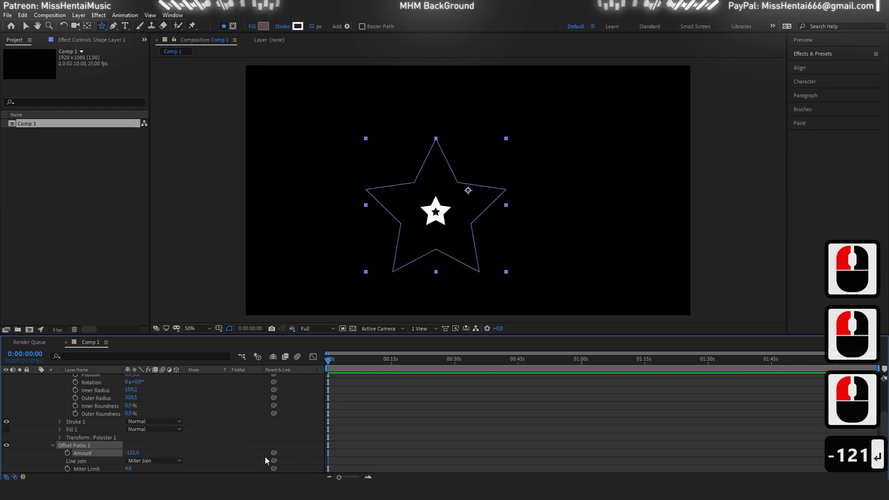
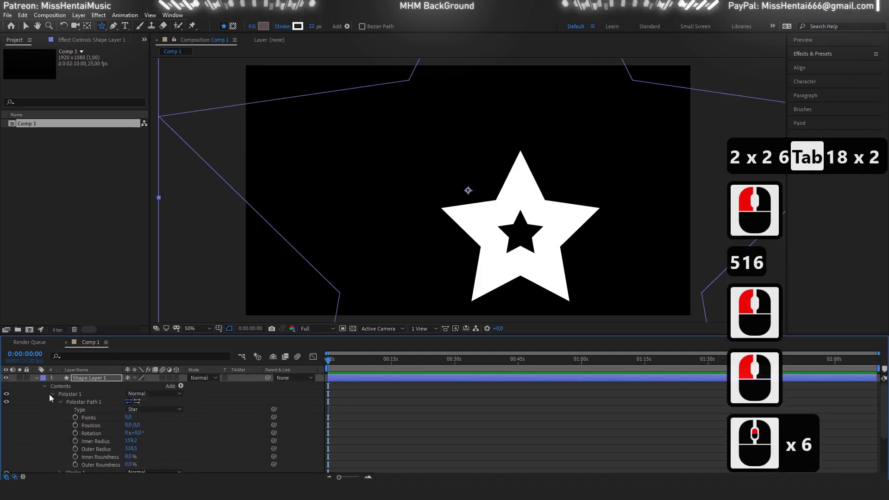
Step: Collapse the star's Contents and adjust its Transform anchor point so it sits centred
click(53, 396)
click(68, 410)
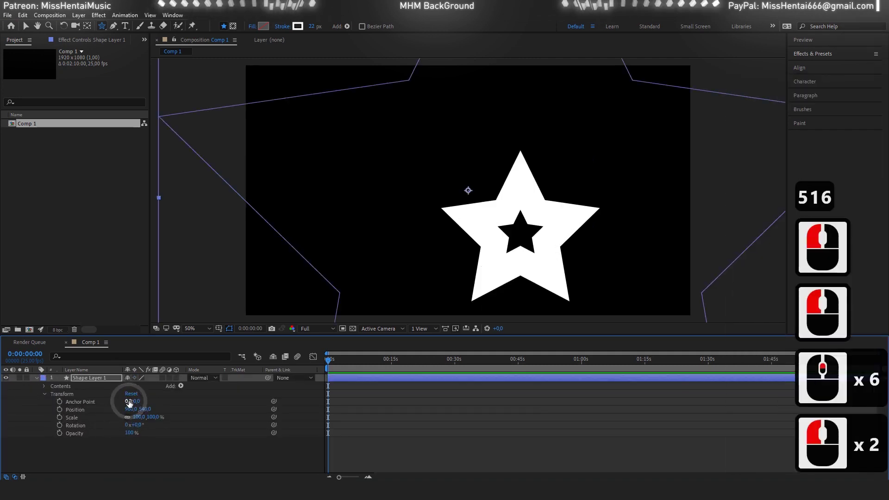
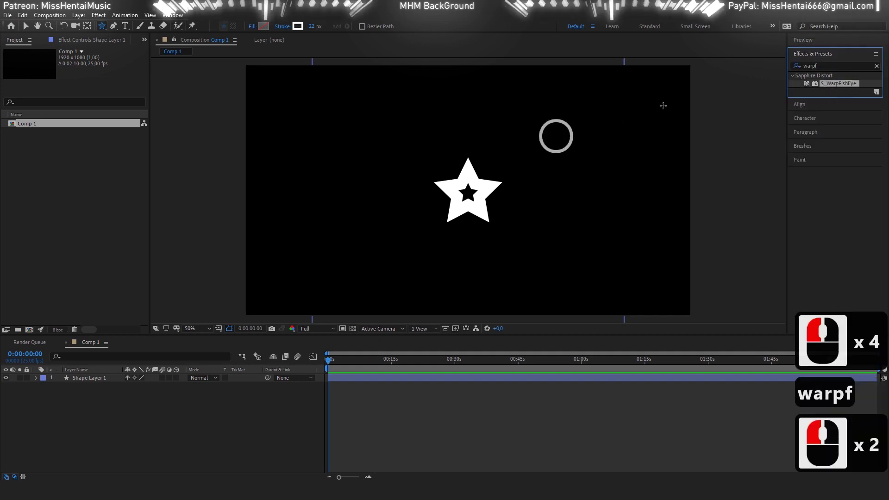
Step: Apply S_WarpFishEye to the star layer with Amount 0.40 to tile it across the frame
click(140, 369)
double_click(835, 89)
click(116, 117)
key(0)
text(0.4)
key(Tab)
Step: Drive the warp's Rotate property with a time-based expression so the tiled stars spin
click(119, 146)
click(21, 143)
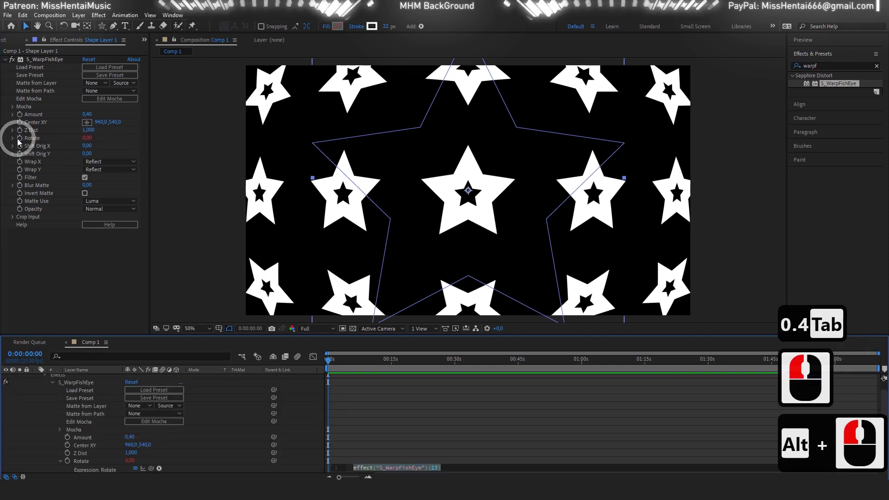
text(ime)
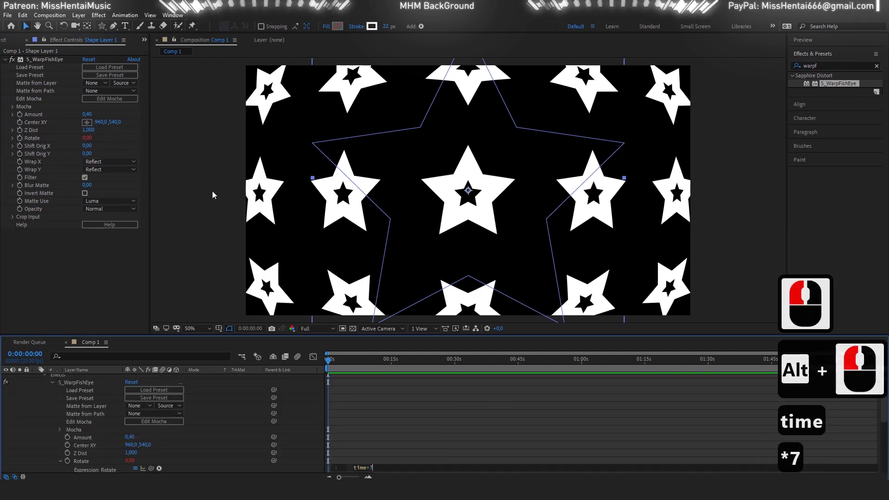
text(7)
click(379, 449)
click(24, 153)
text(ime1)
click(426, 451)
key(space)
Step: Find Drop Shadow in the effects search and apply it to the star layer
click(106, 416)
click(40, 383)
click(789, 65)
text(rop)
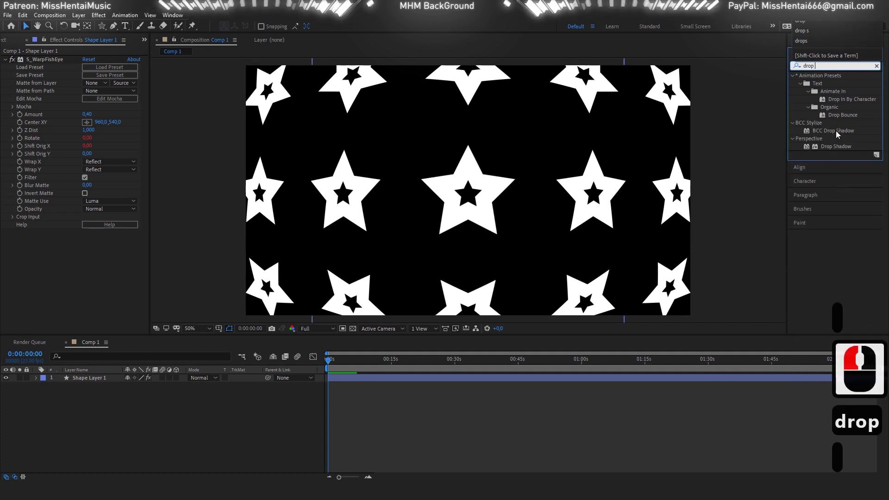
click(837, 150)
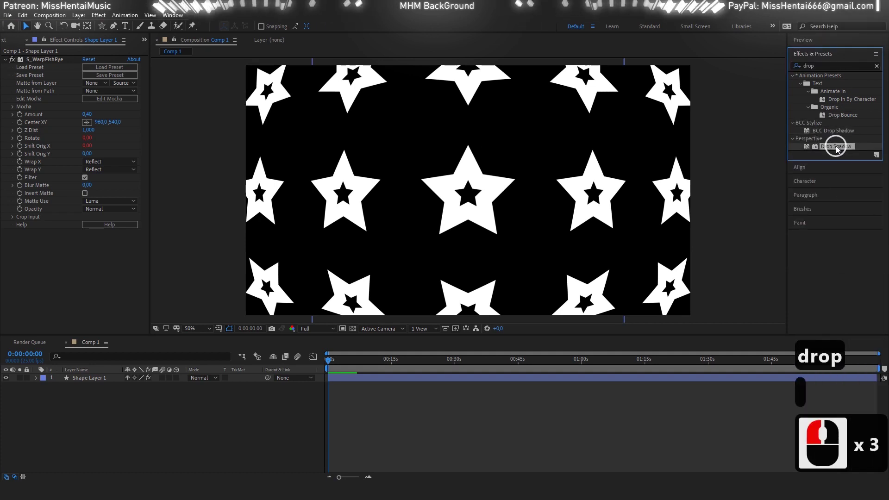
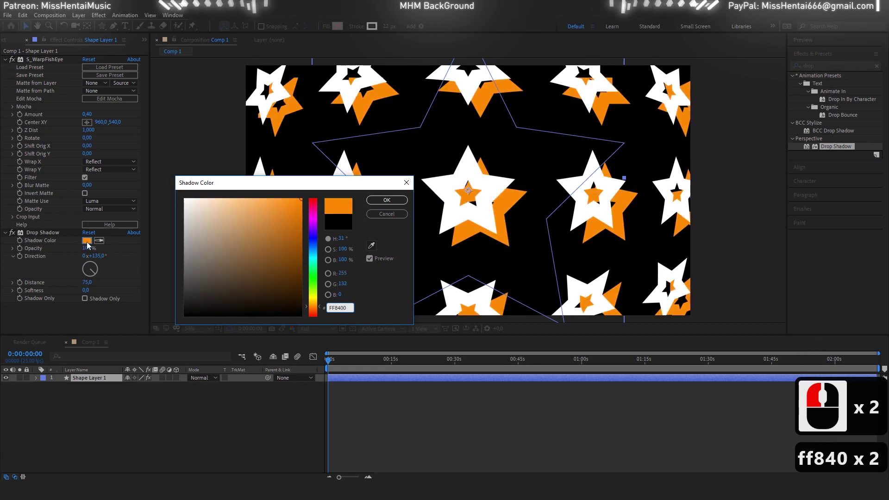
Step: Set the drop shadow colour to orange FF8400 and duplicate the effect as Drop Shadow 2
click(370, 210)
click(37, 237)
key(ctrl+c)
key(ctrl+d)
Step: Give Drop Shadow 2 a grey hex colour so it trails behind the orange shadow
click(94, 275)
text(5a5)
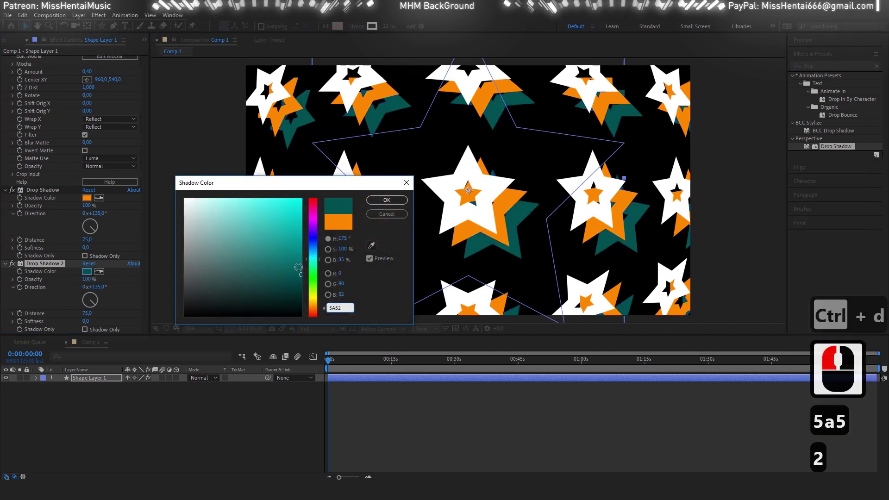
text(51)
key(Return)
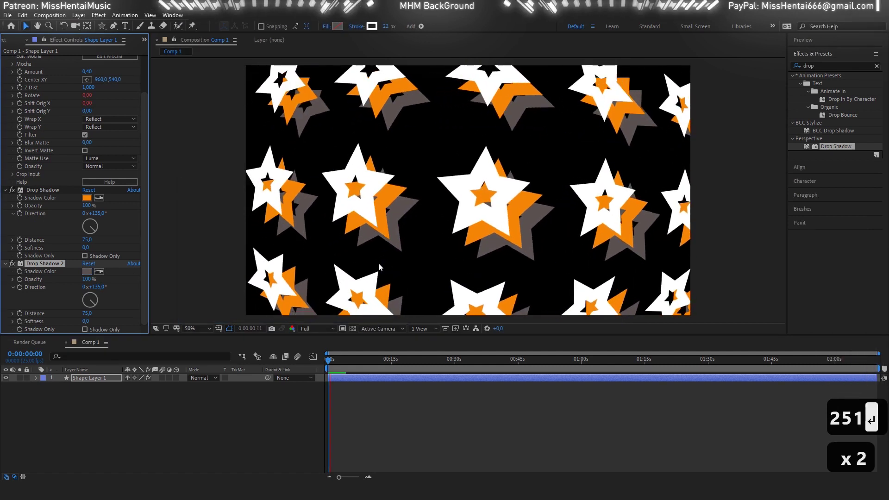
Step: Rename the star shape layer to Star
click(100, 379)
right_click(100, 377)
click(110, 369)
key(ctrl+s)
key(BackSpace)
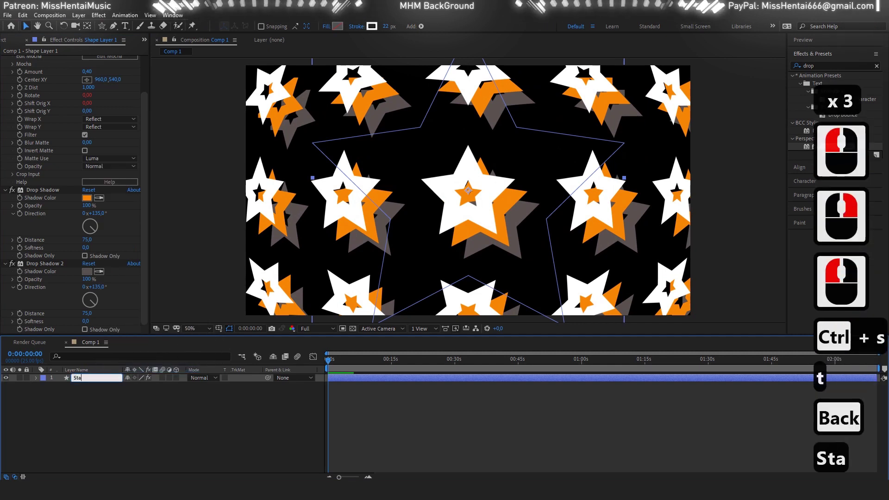
text(tar)
key(Return)
Step: Duplicate the Star layer to create Star 2
key(ctrl+c)
key(ctrl+d)
click(783, 79)
Step: Apply BCC LED to Star 2 with LED Gap X 23 and square LED shape
text(ed)
double_click(818, 117)
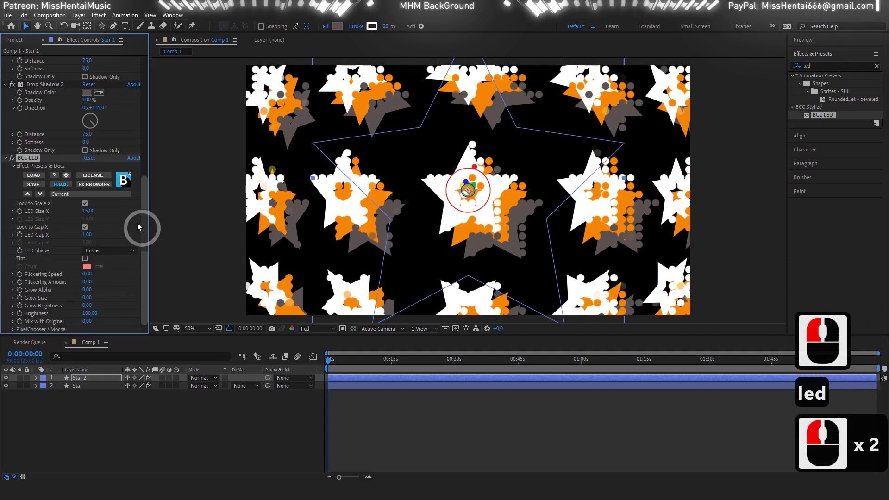
click(100, 258)
click(101, 247)
text(3)
click(124, 240)
click(753, 125)
Step: Apply Wave Warp with Wave Type Square and Wave Speed 0 to scatter the LED bits
double_click(796, 74)
text(a)
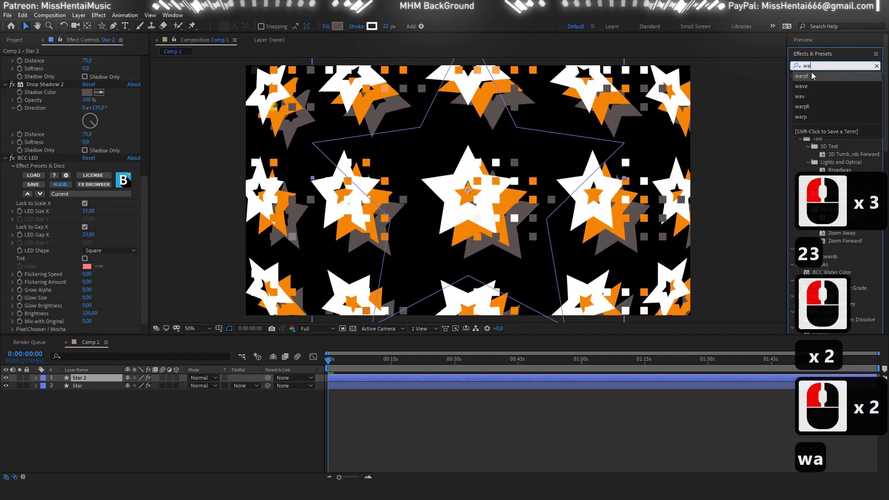
text(e w)
double_click(833, 87)
click(101, 239)
click(106, 265)
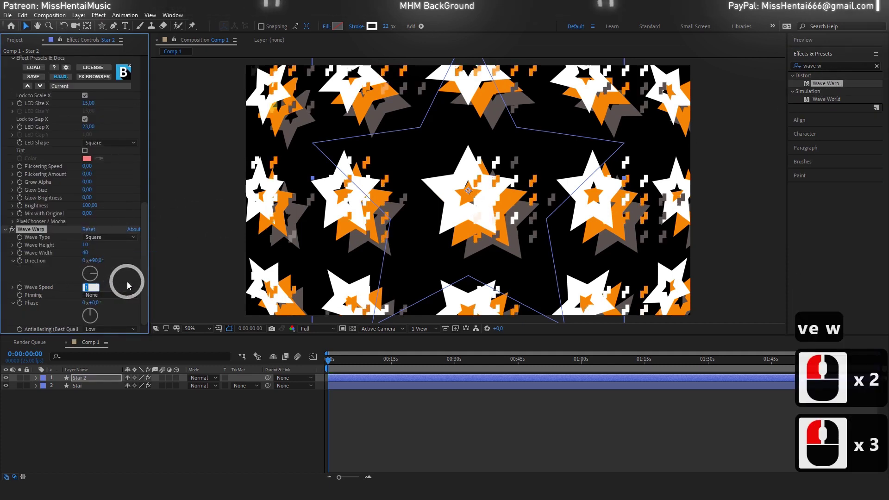
key(0)
click(144, 283)
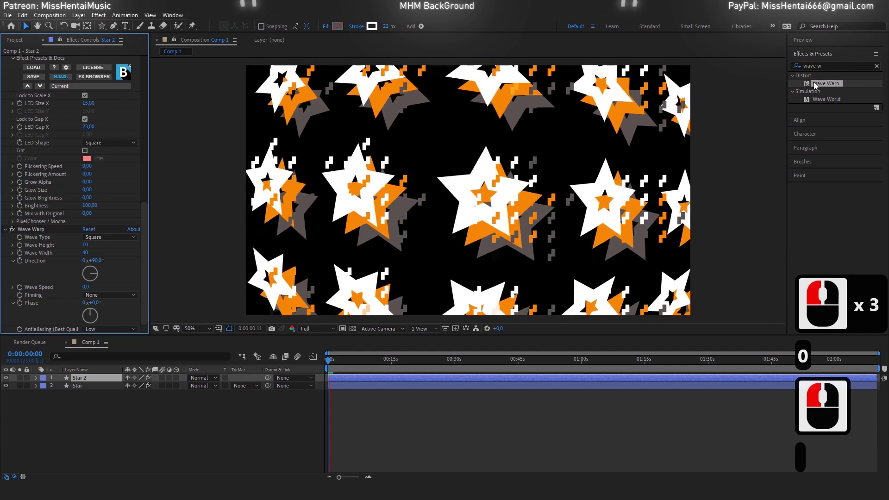
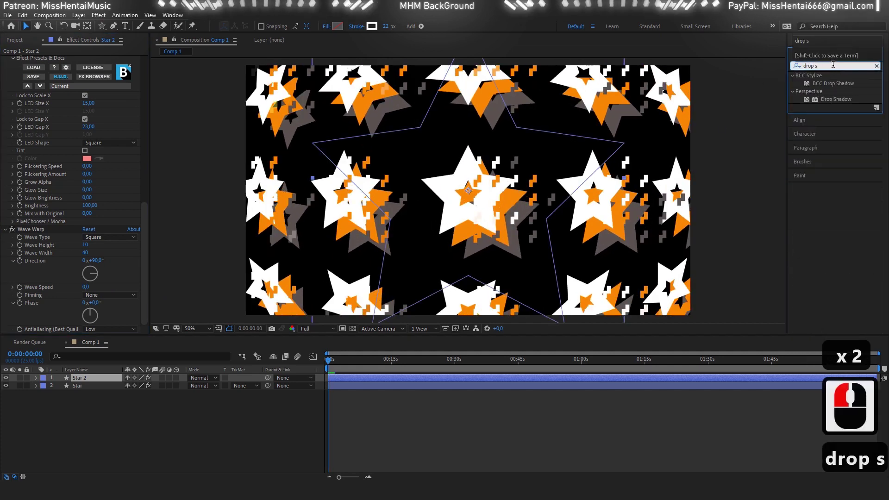
Step: Add a third black Drop Shadow at 67% opacity to Star 2 and preview the animation
double_click(844, 102)
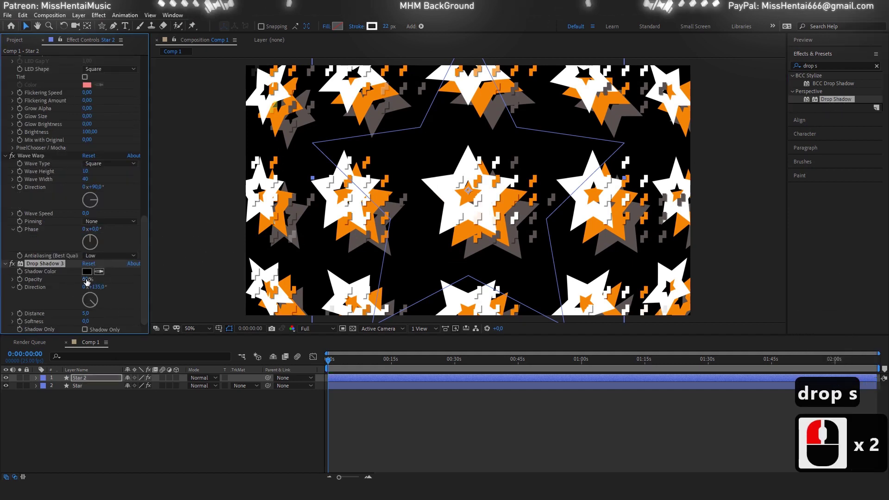
click(110, 282)
key(space)
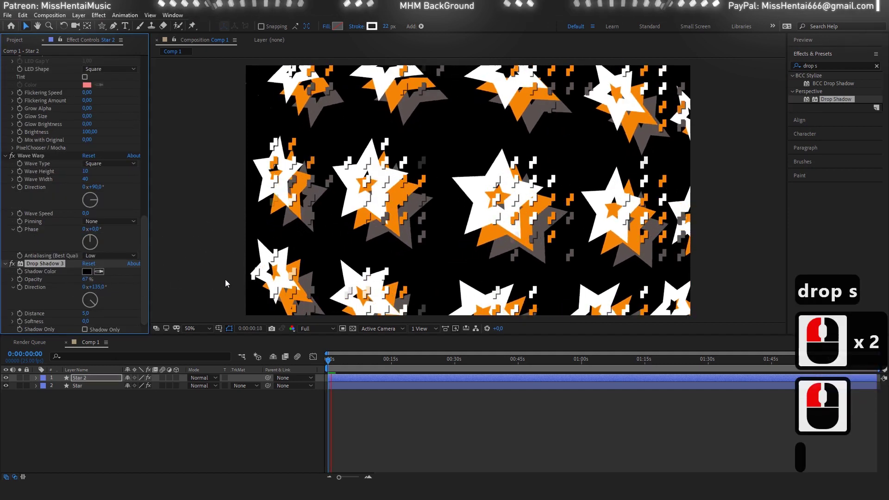
key(space)
key(space)
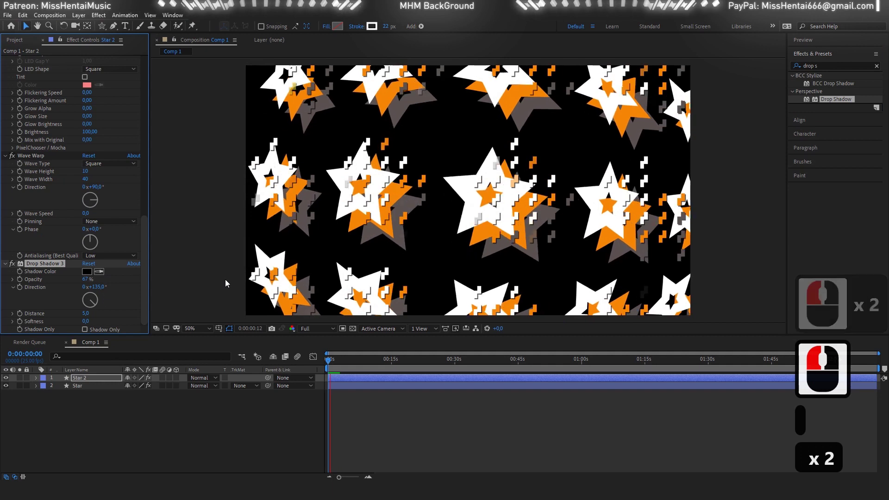
key(space)
Step: Return to the layer list and select the top star layer for pre-composing
scroll(down, 3)
scroll(up, 3)
scroll(up, 3)
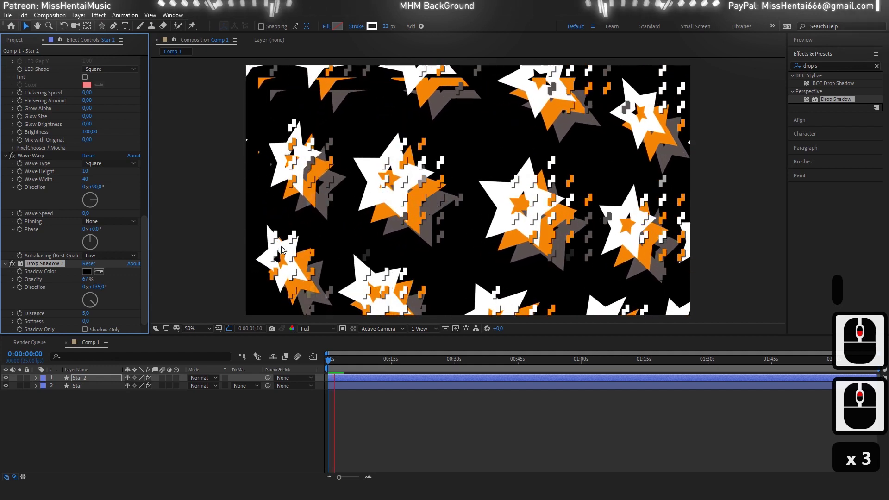
click(90, 379)
Step: Pre-compose both star layers into a single Pre-comp 1 layer inside Comp 1
click(90, 389)
right_click(92, 387)
scroll(up, 3)
click(184, 329)
click(374, 258)
click(443, 293)
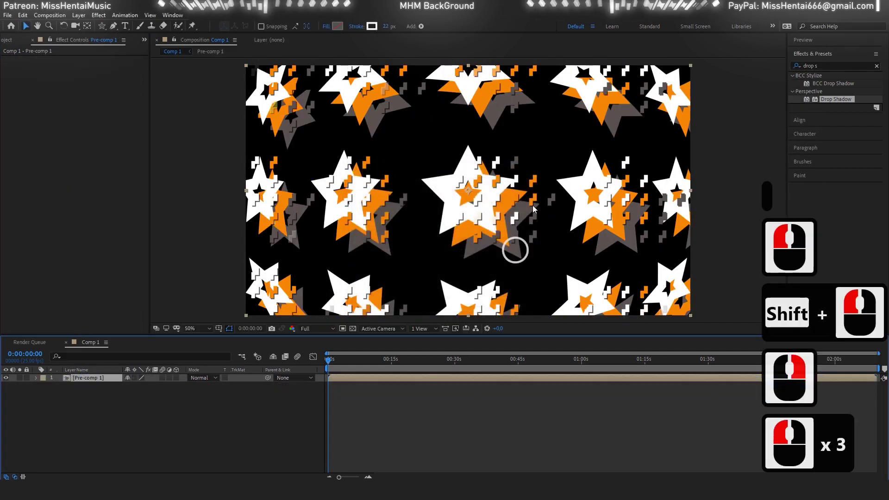
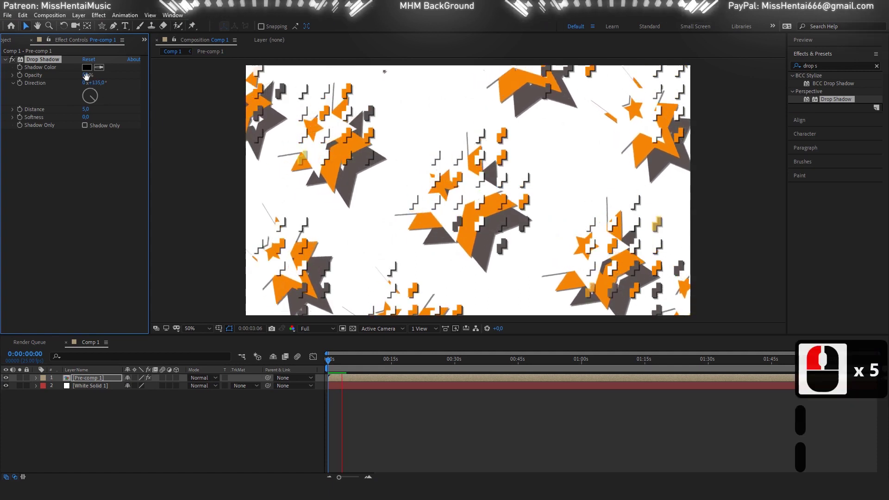
Step: Adjust the pre-comp's Drop Shadow direction and set its opacity to 50%, undoing stray changes
click(157, 81)
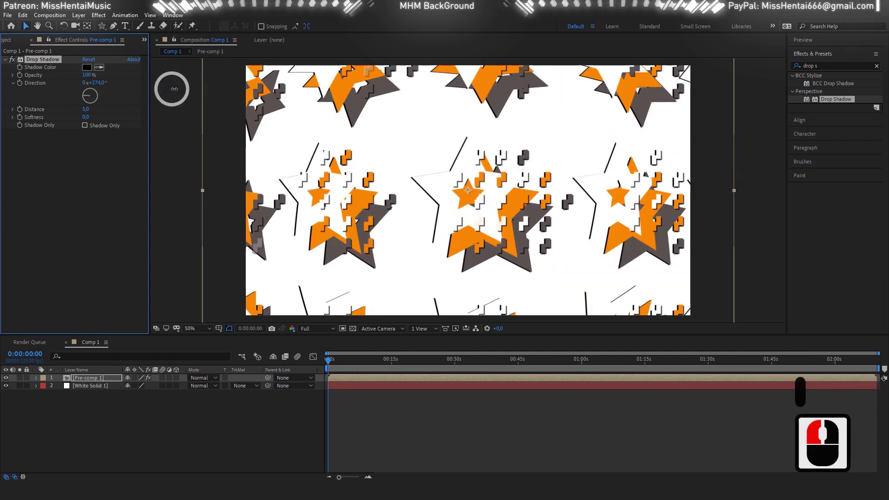
click(200, 93)
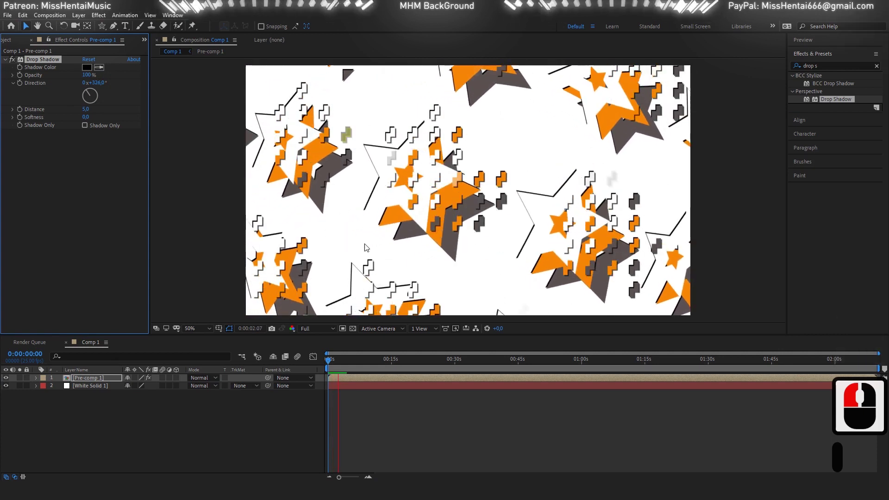
click(374, 249)
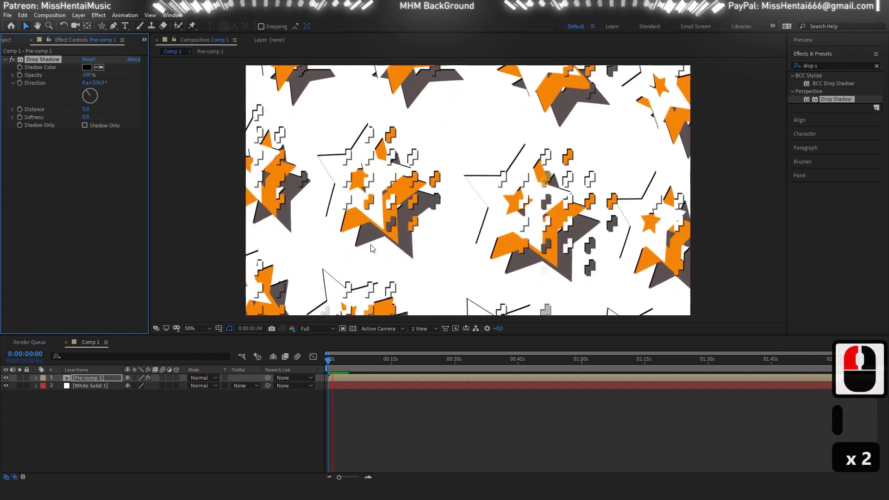
key(ctrl+z)
key(ctrl+z)
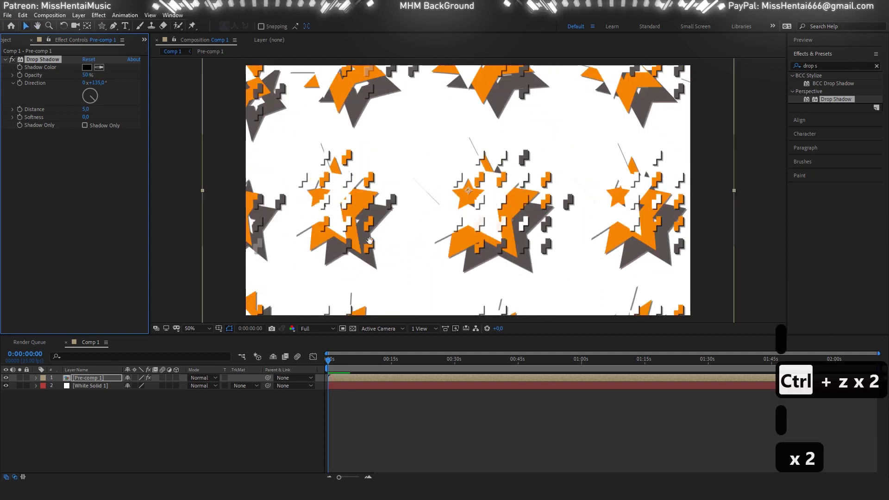
Step: Hide the White Solid 1 layer so the stars sit on black
click(13, 389)
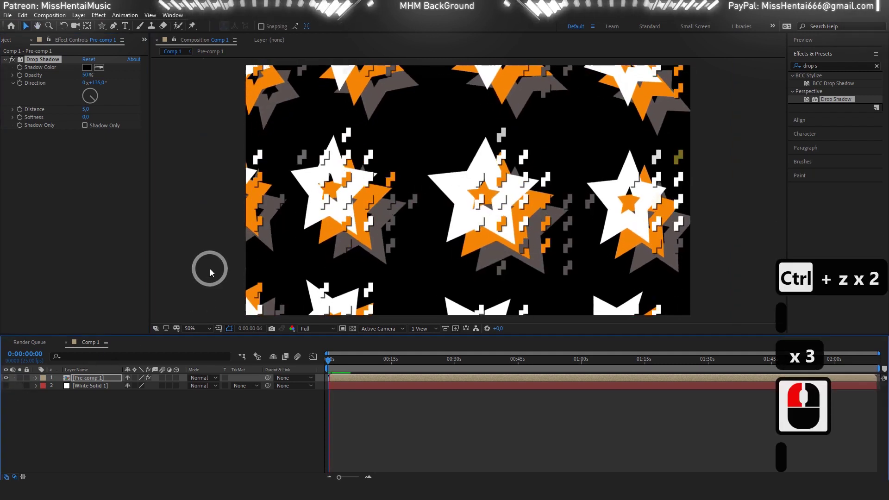